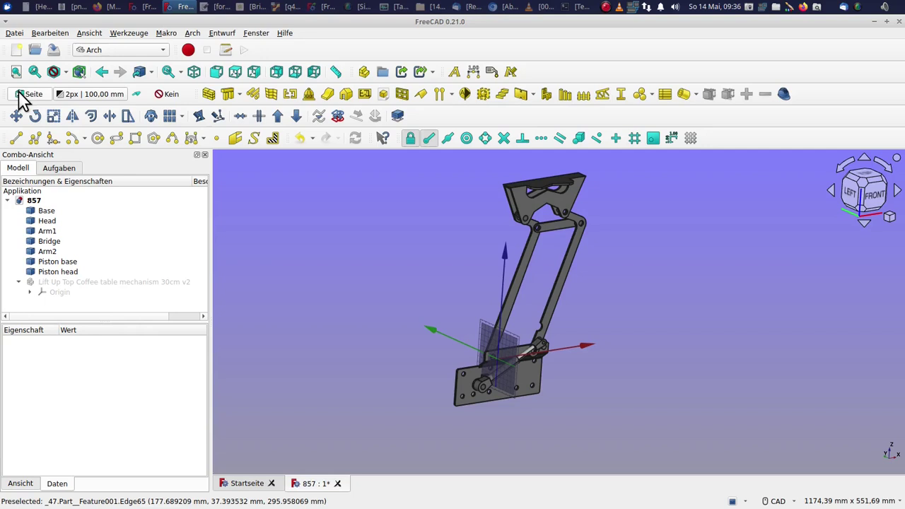
- Set the Draft working plane to Front and start Draft Rotate on Arm1 with center snapping
click(39, 97)
click(128, 285)
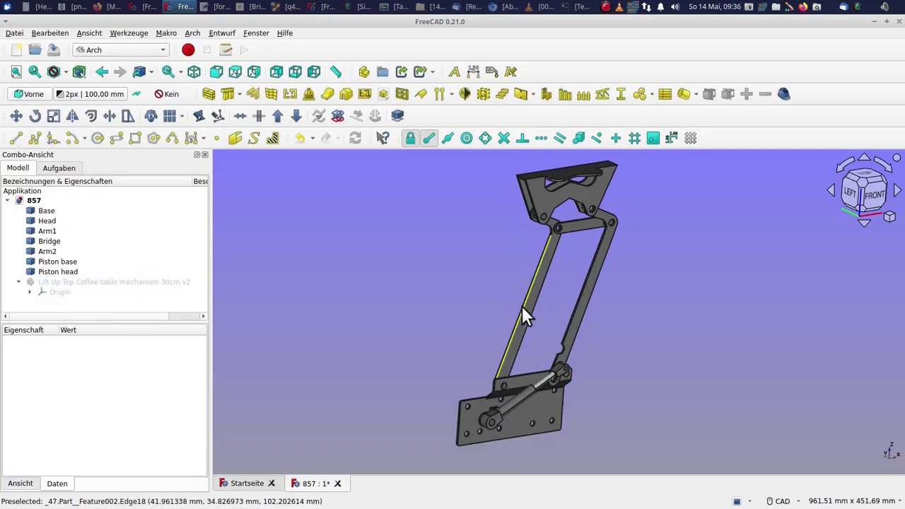
click(531, 312)
click(434, 145)
click(475, 150)
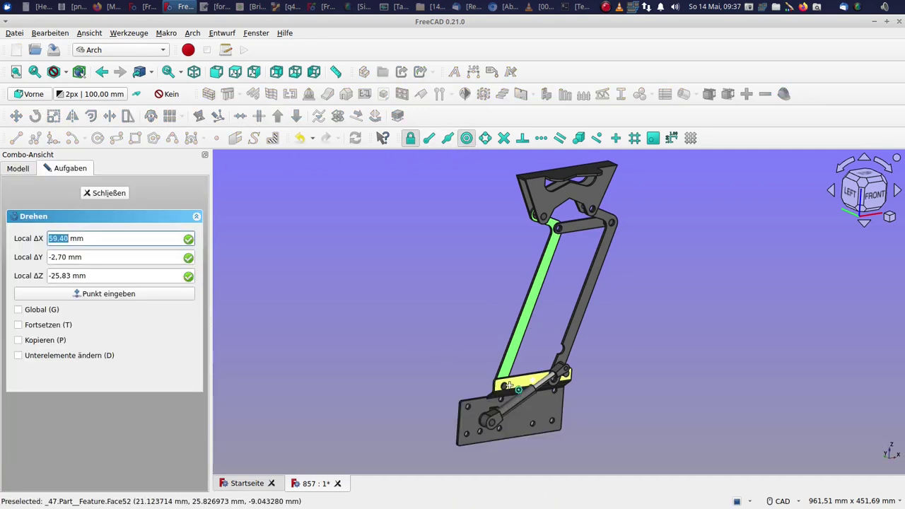
- Rotate Arm1 by 65 degrees about its lower pivot so it swings outward
click(509, 382)
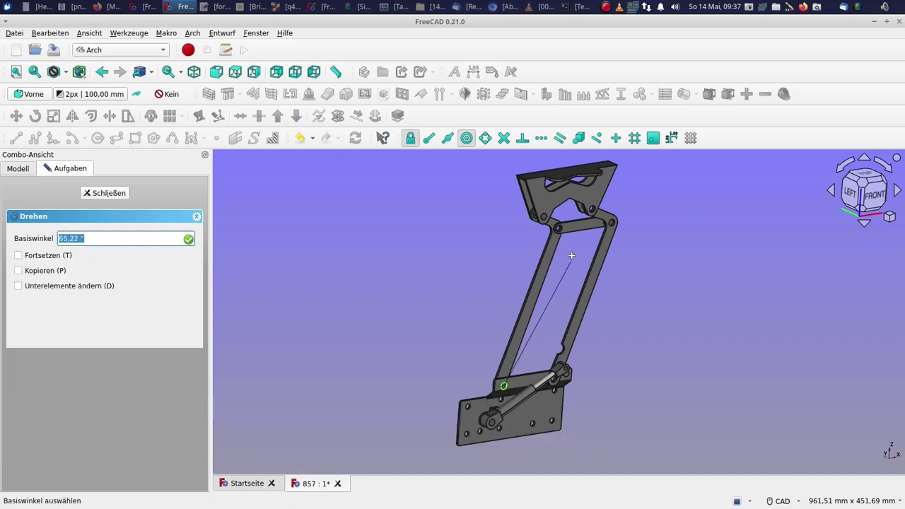
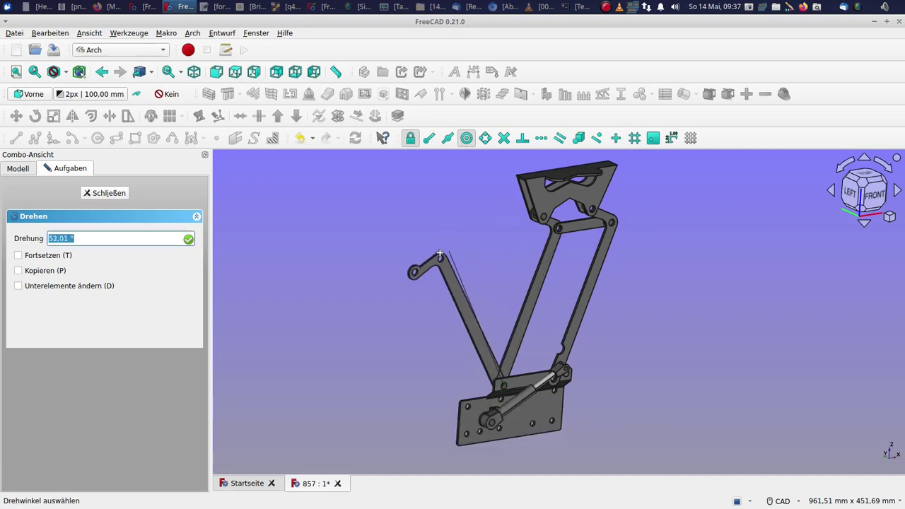
key(6)
text(65)
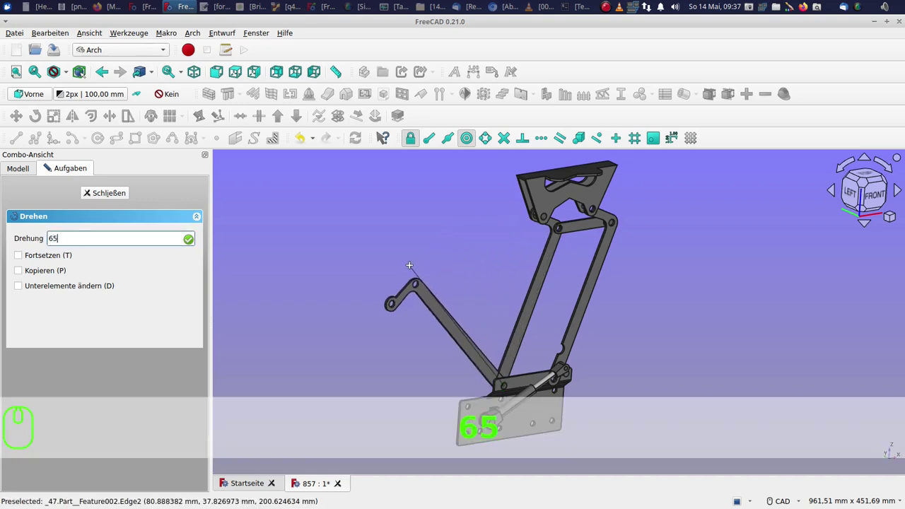
key(Return)
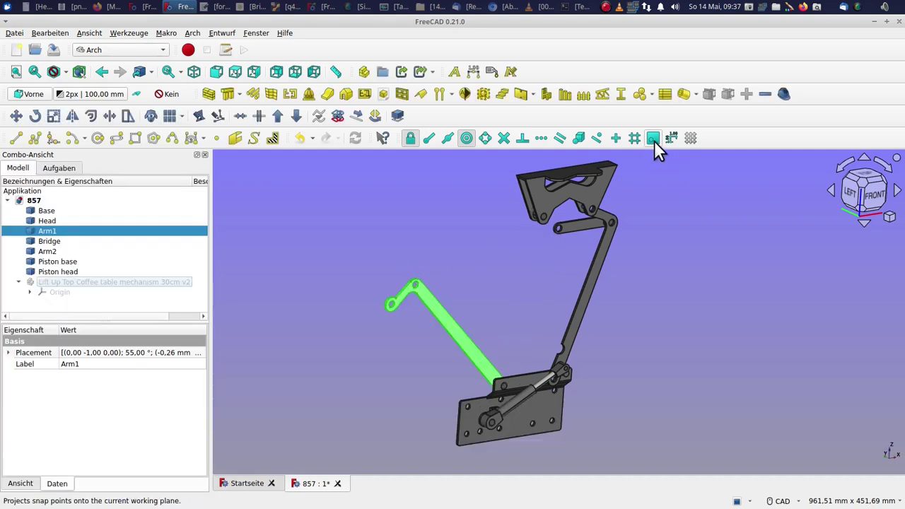
- Enable Snap Working Plane and move the Head onto the top end of Arm1
click(660, 151)
click(543, 195)
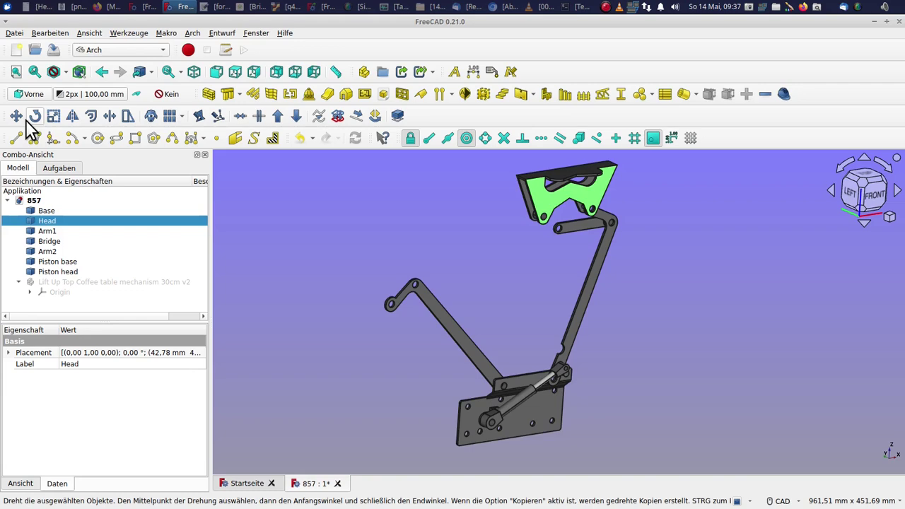
click(25, 120)
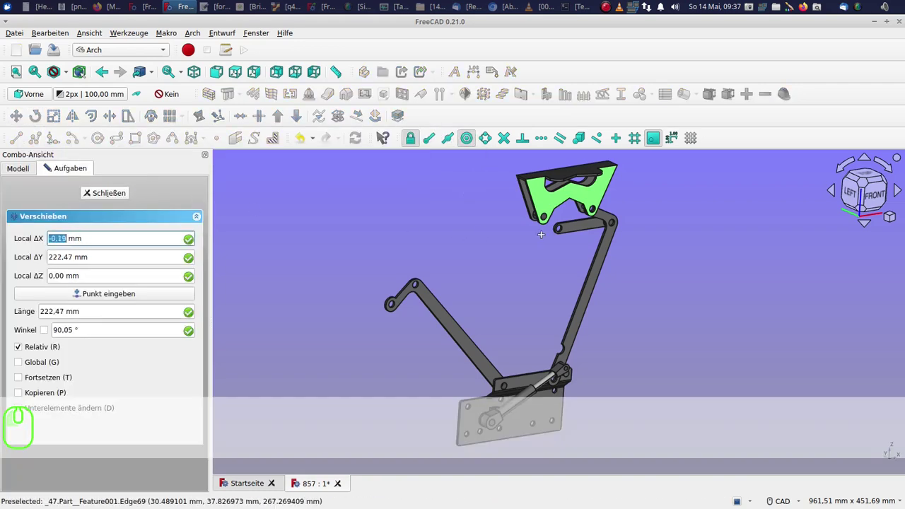
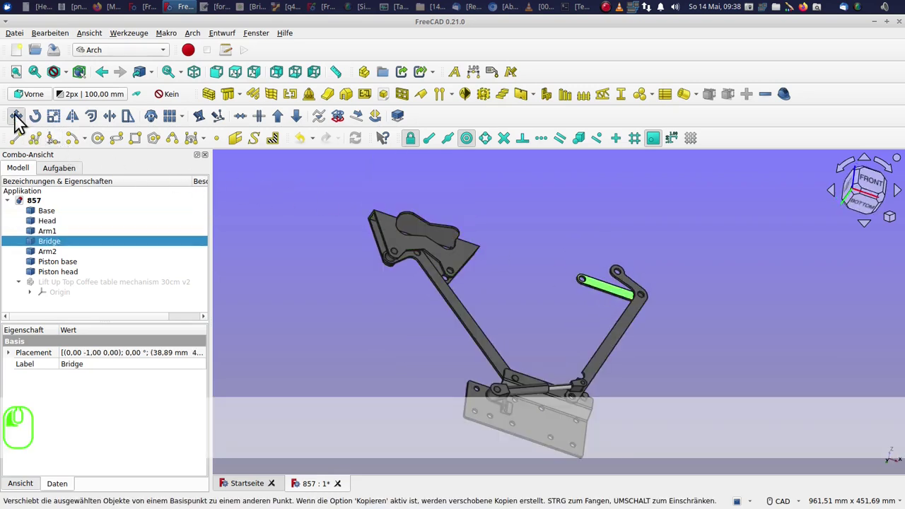
- Move the Bridge over to join the Head at its joint
click(592, 286)
scroll(up, 3)
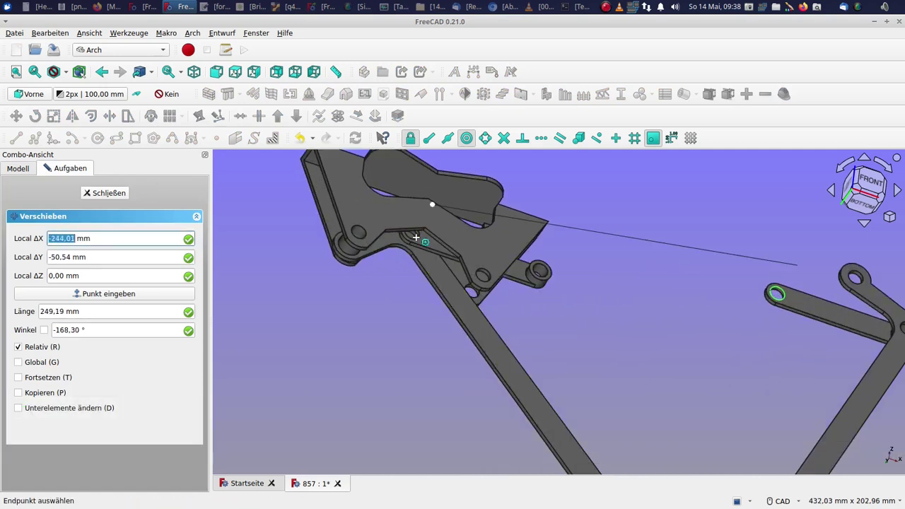
scroll(down, 3)
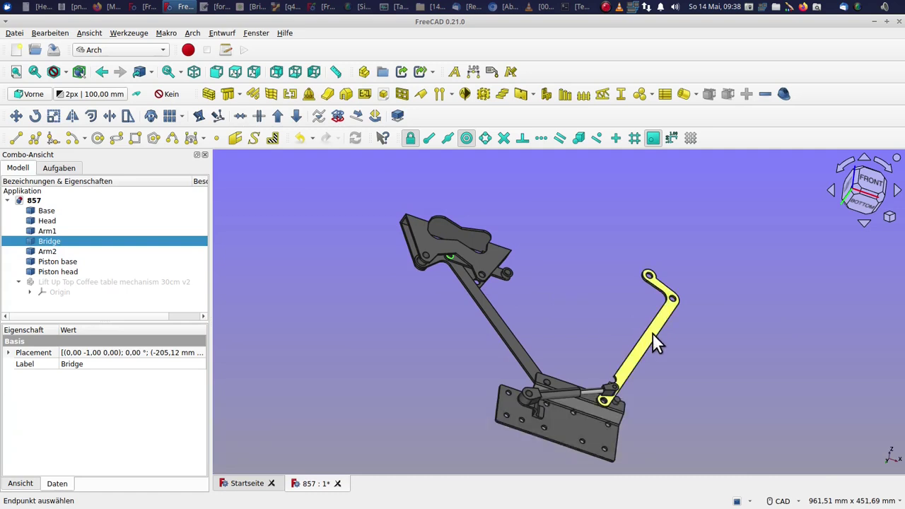
- Start Draft Rotate on Arm2, picking its upper joint and starting angle
click(44, 119)
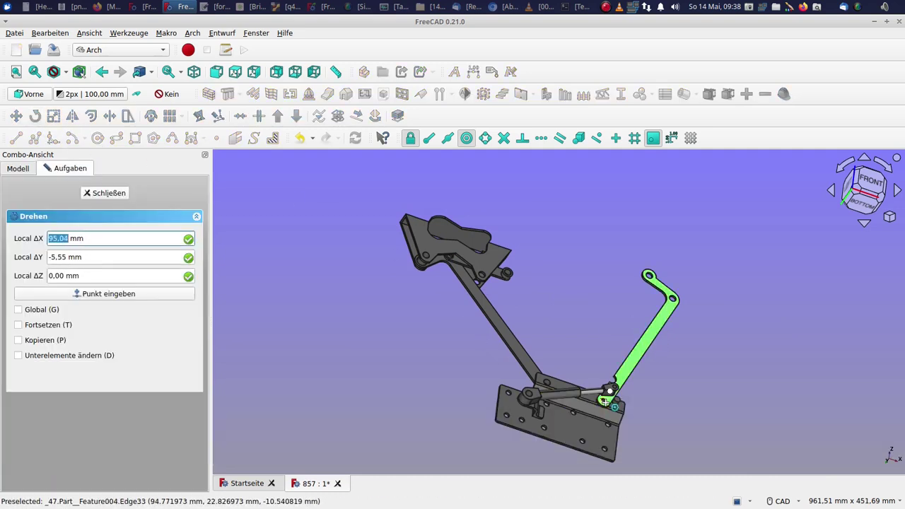
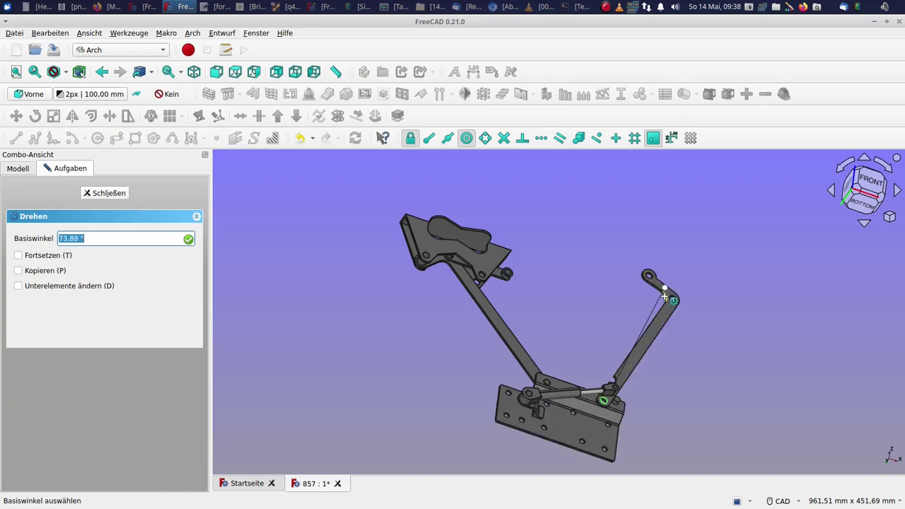
click(675, 299)
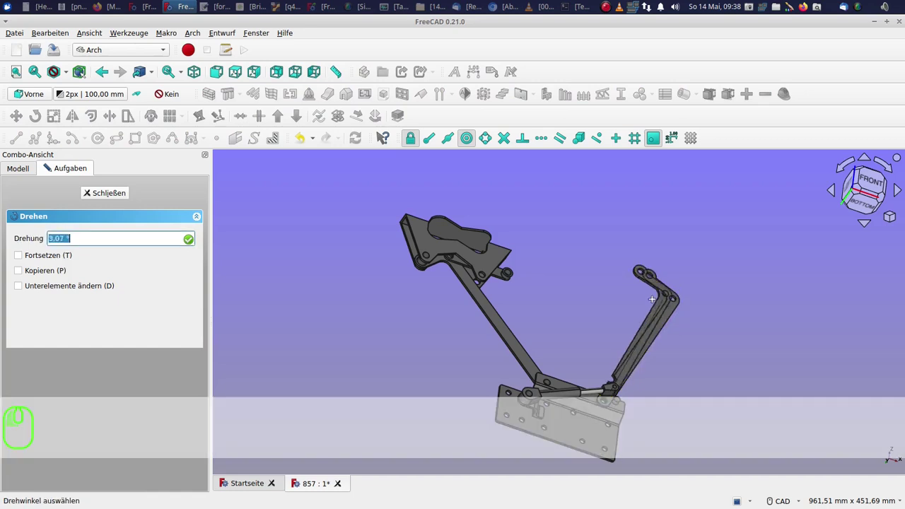